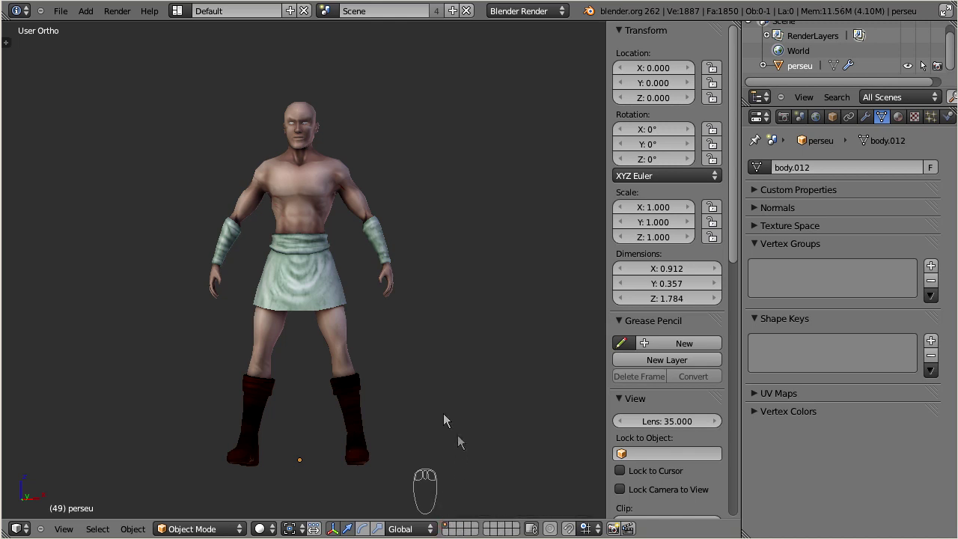
- Select the perseu character mesh so the Avatar rig can be added over it
{"action": "left_click_drag", "start_coordinate": [298, 224], "coordinate": [320, 440]}
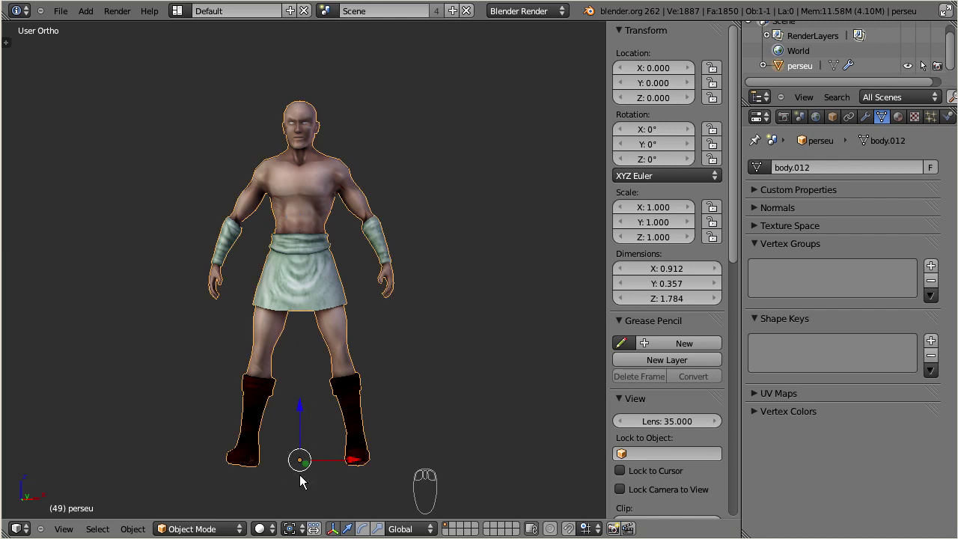
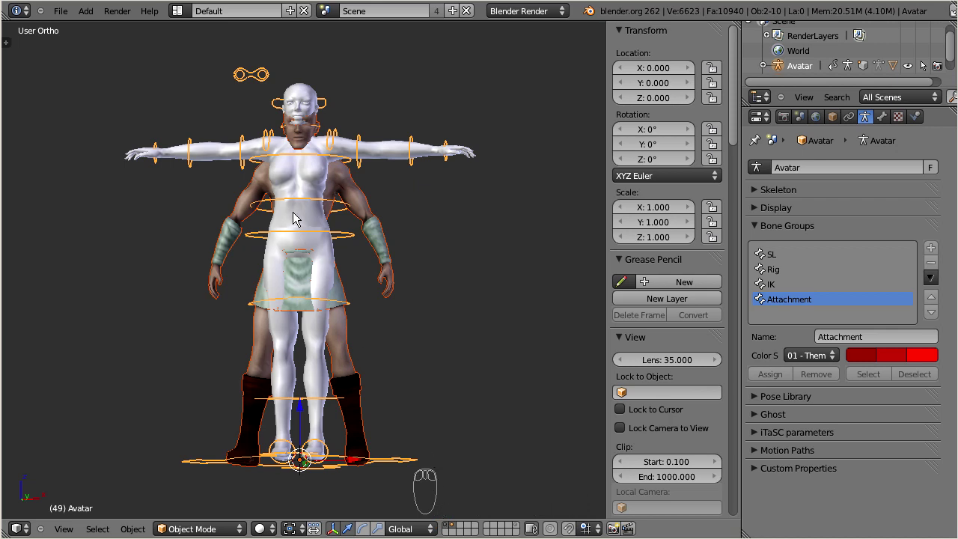
{"action": "left_click_drag", "start_coordinate": [296, 219], "coordinate": [315, 288]}
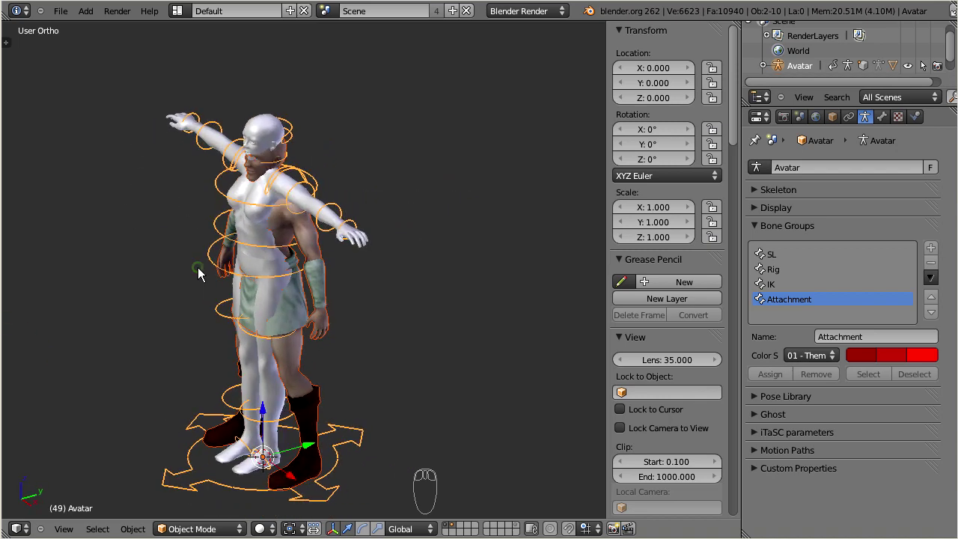
{"action": "left_click_drag", "start_coordinate": [299, 273], "coordinate": [370, 242]}
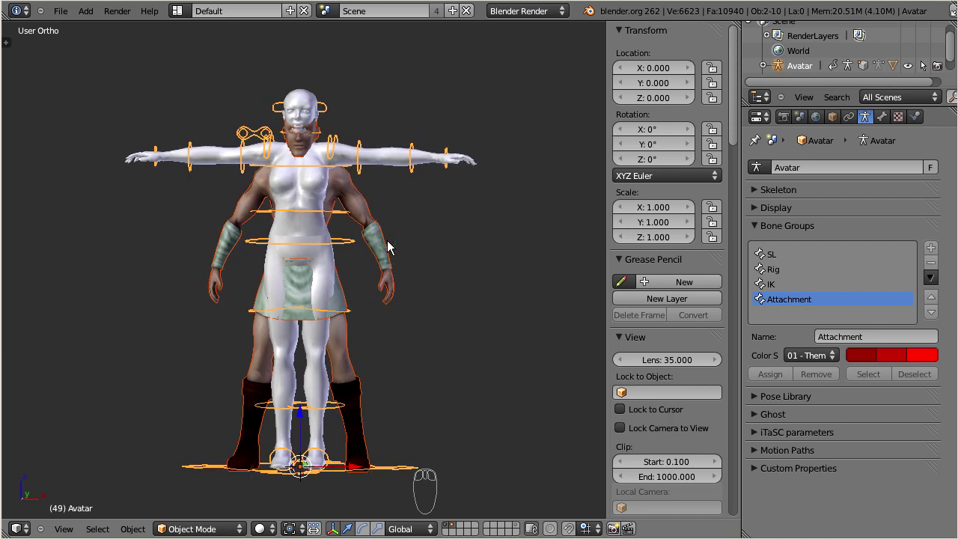
{"action": "key", "text": "KP_1"}
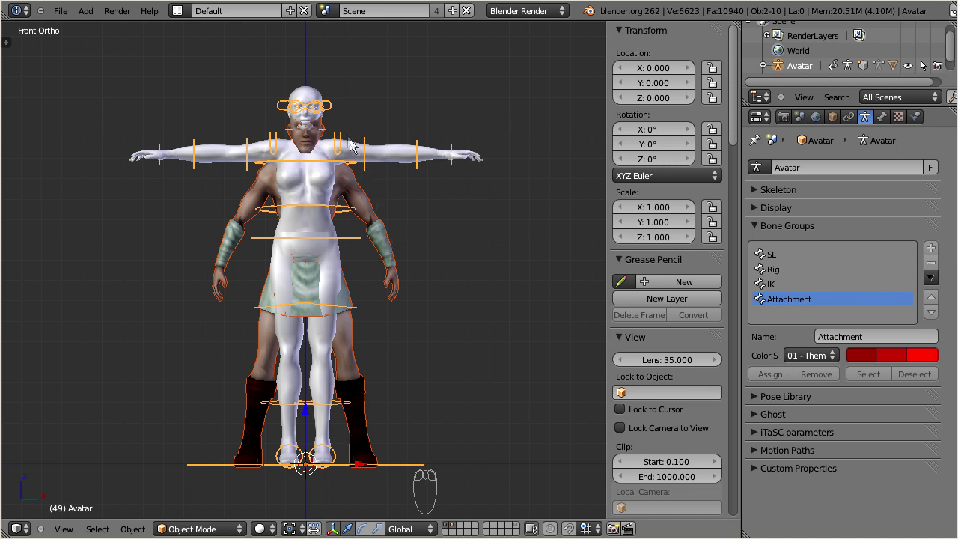
- Widen the Avatar Shape panel, set the body to Male and lower Height to 21
{"action": "left_click_drag", "start_coordinate": [345, 138], "coordinate": [738, 113]}
{"action": "left_click_drag", "start_coordinate": [737, 113], "coordinate": [738, 348]}
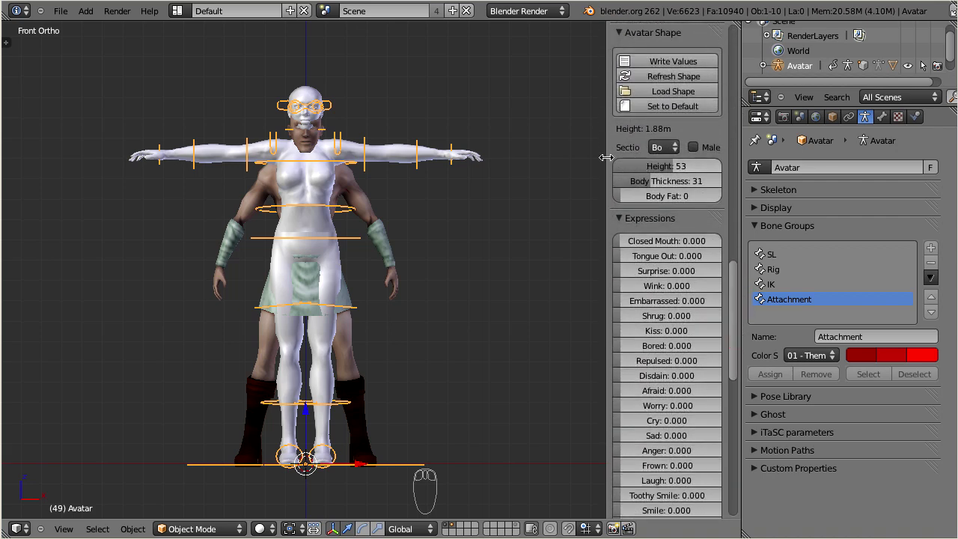
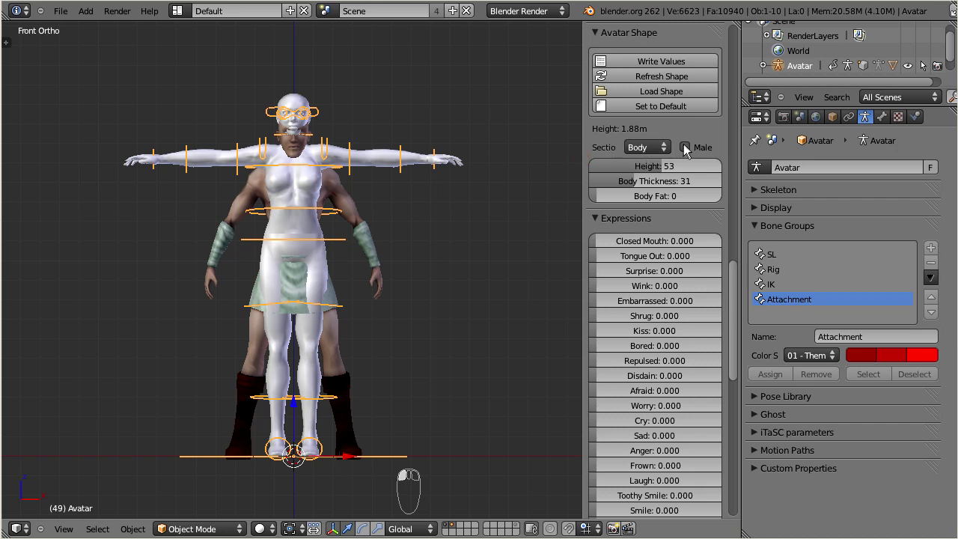
{"action": "left_click", "coordinate": [686, 153]}
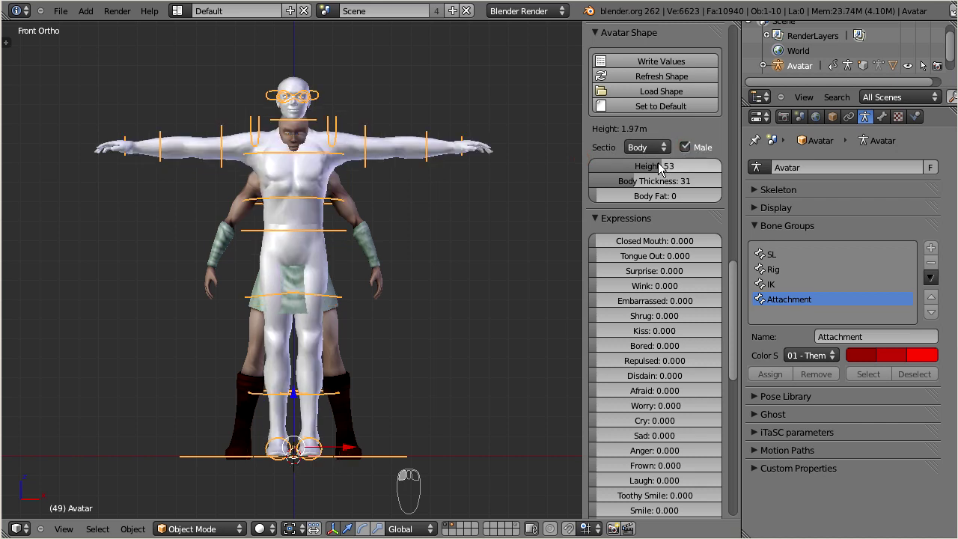
{"action": "left_click_drag", "start_coordinate": [663, 171], "coordinate": [633, 171]}
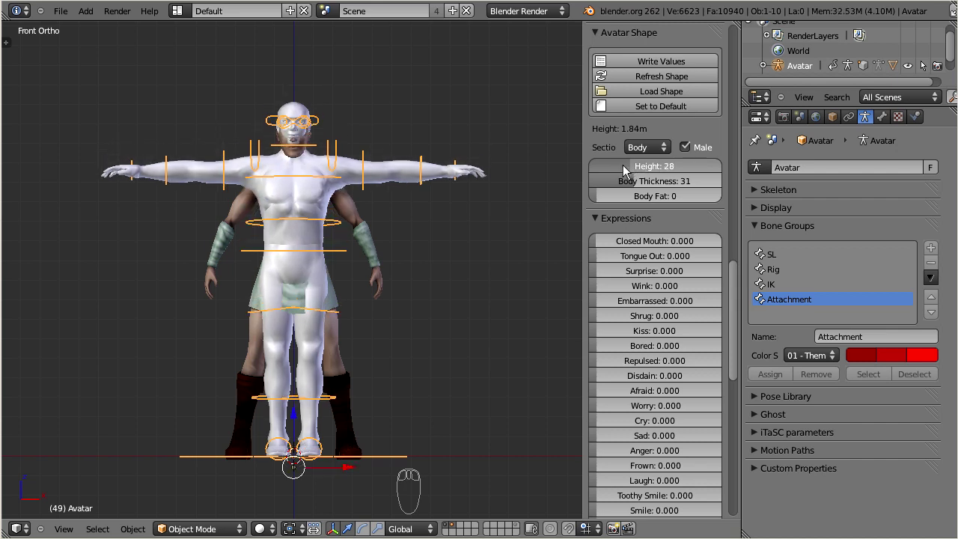
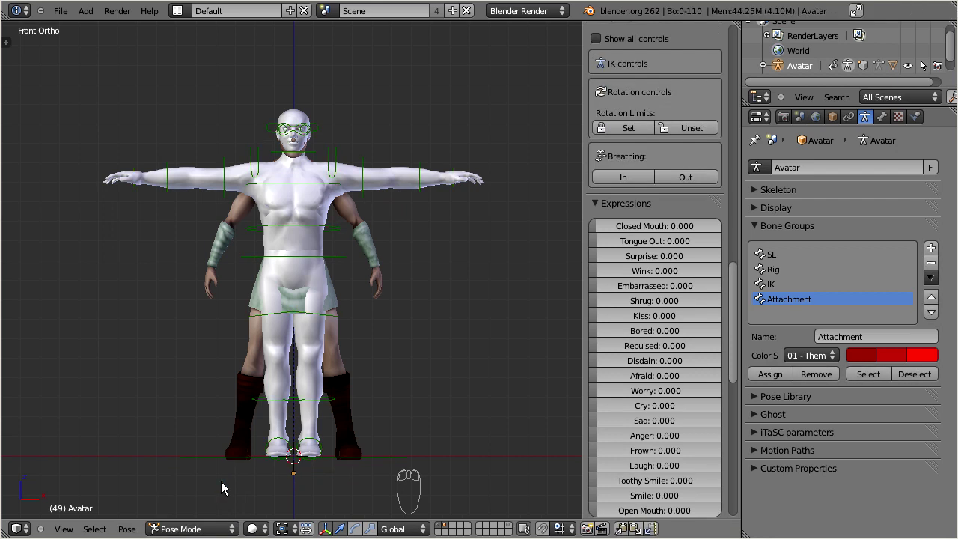
- Rotate the collar bone to lift and lower the shoulder as a pose test
{"action": "left_click_drag", "start_coordinate": [395, 148], "coordinate": [413, 161]}
{"action": "key", "text": "r"}
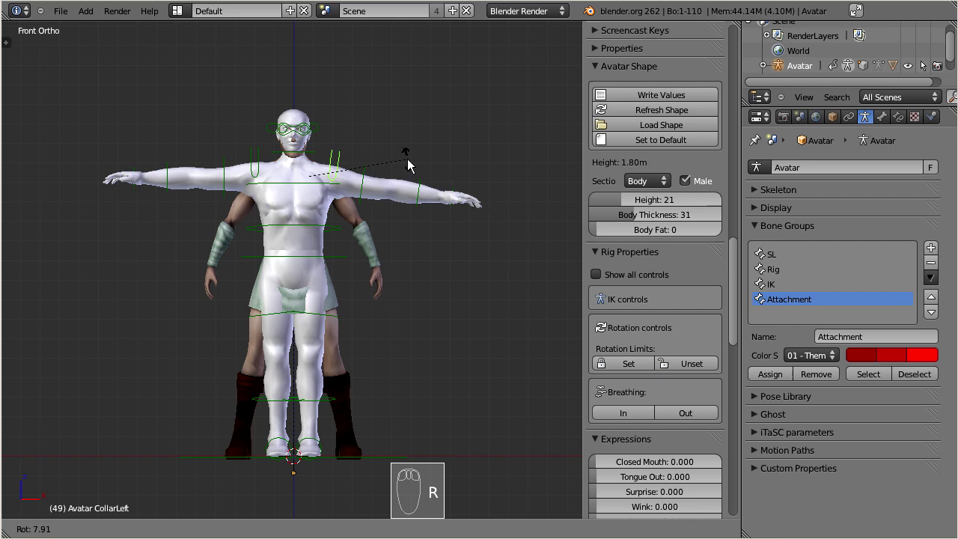
{"action": "left_click_drag", "start_coordinate": [404, 166], "coordinate": [404, 230]}
{"action": "left_click_drag", "start_coordinate": [414, 172], "coordinate": [397, 249]}
{"action": "key", "text": "r"}
{"action": "left_click_drag", "start_coordinate": [395, 257], "coordinate": [425, 291]}
- Rotate the left hip, leg and ankle bones to test how the leg bends
{"action": "right_click", "coordinate": [447, 254]}
{"action": "key", "text": "r"}
{"action": "right_click", "coordinate": [425, 291]}
{"action": "left_click_drag", "start_coordinate": [393, 306], "coordinate": [421, 313]}
{"action": "left_click_drag", "start_coordinate": [388, 328], "coordinate": [426, 310]}
{"action": "key", "text": "r"}
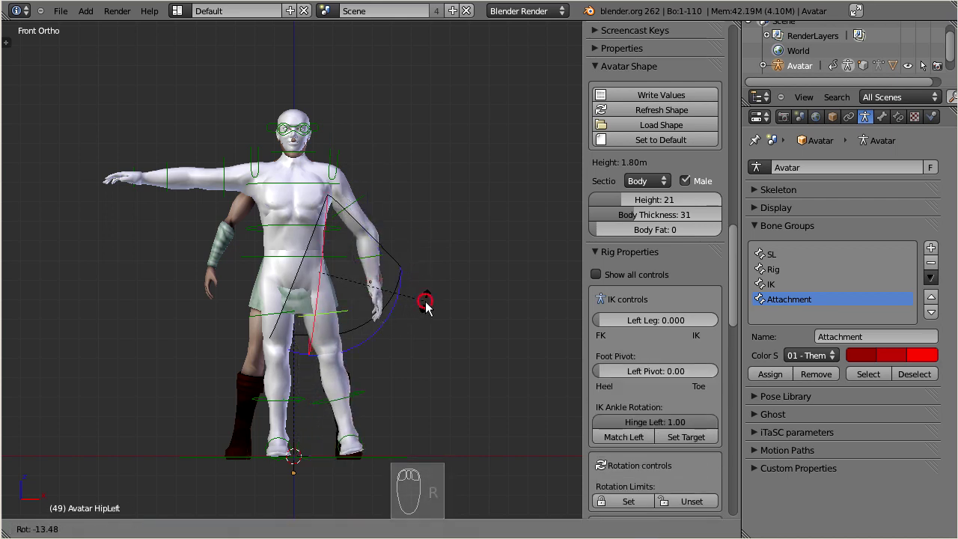
{"action": "left_click_drag", "start_coordinate": [387, 390], "coordinate": [491, 162]}
{"action": "left_click_drag", "start_coordinate": [358, 442], "coordinate": [515, 229]}
{"action": "key", "text": "r"}
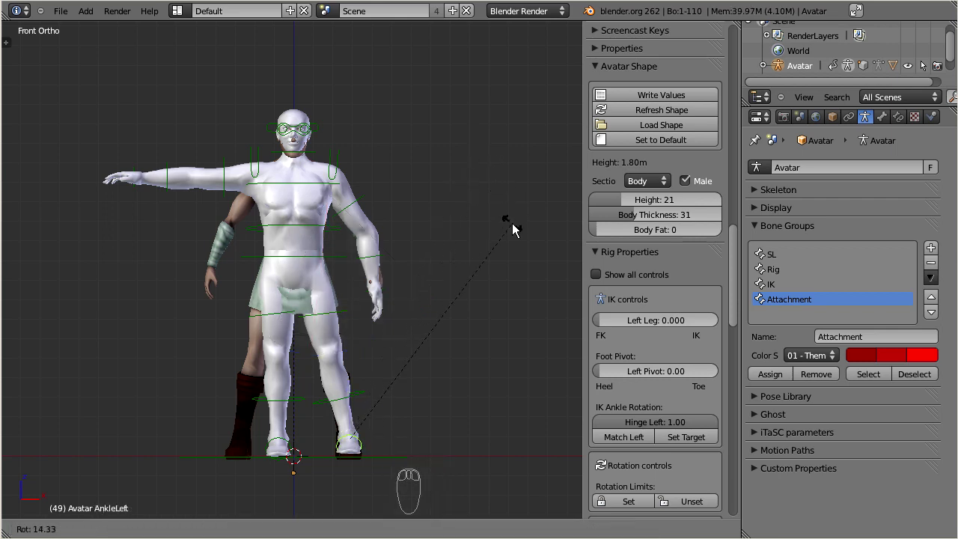
{"action": "left_click_drag", "start_coordinate": [516, 231], "coordinate": [516, 231]}
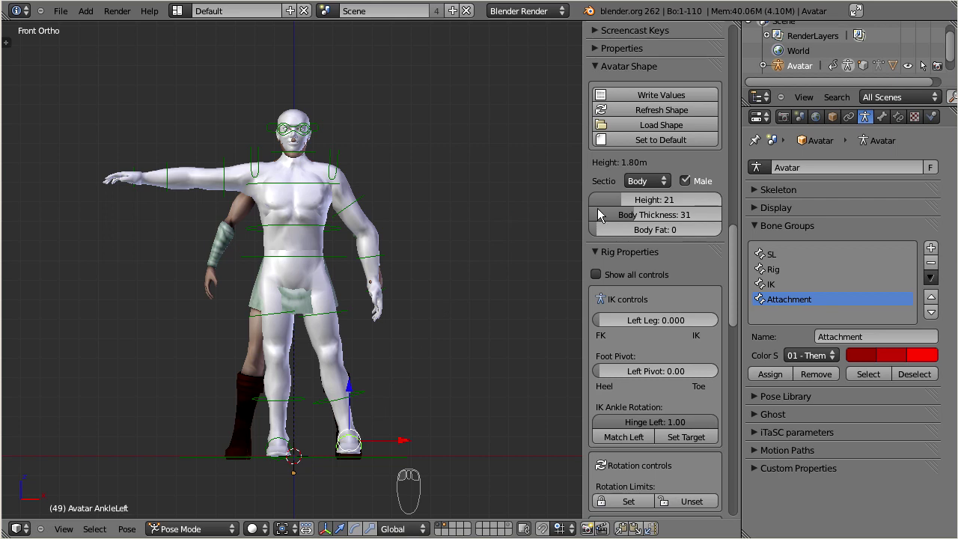
- Switch the Avatar Shape section to Torso and rotate the arm bone down
{"action": "left_click", "coordinate": [667, 187]}
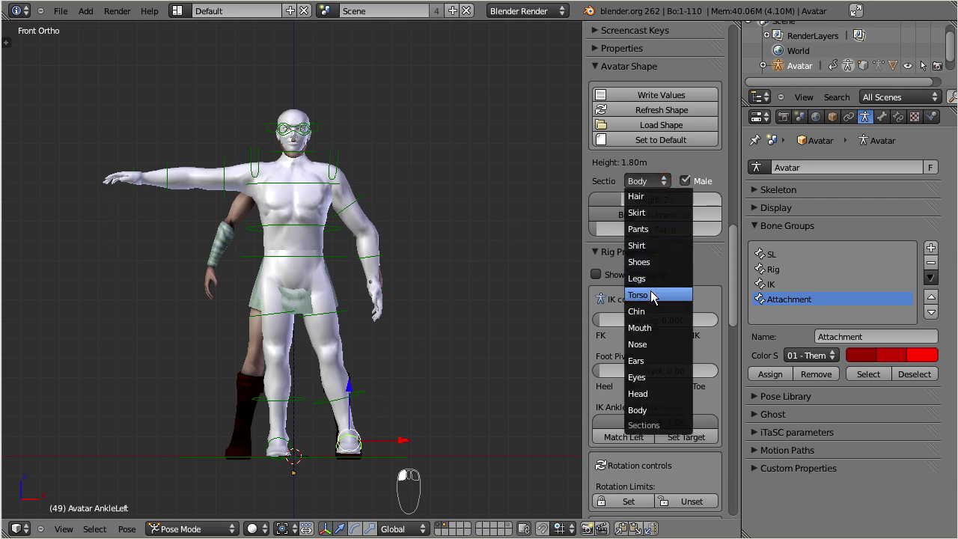
{"action": "left_click_drag", "start_coordinate": [659, 207], "coordinate": [638, 207]}
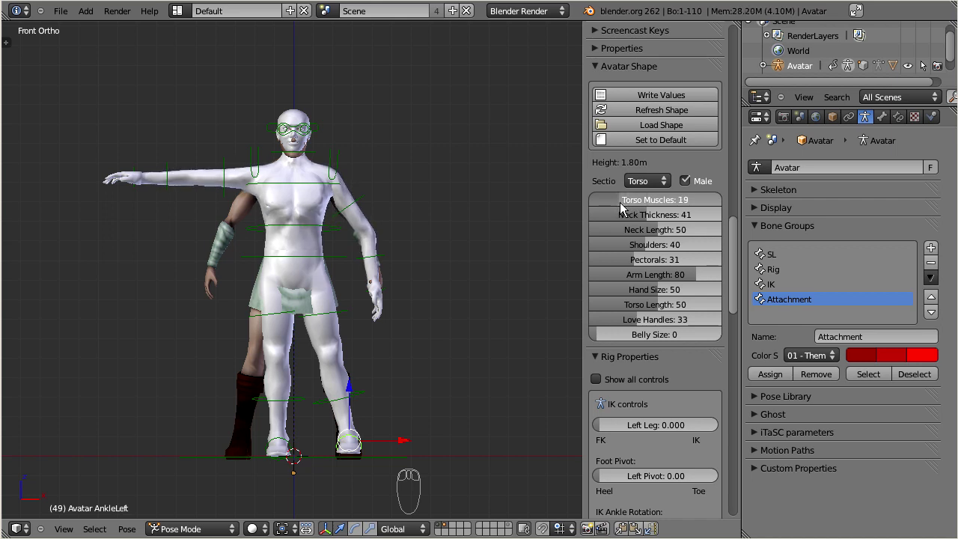
{"action": "right_click", "coordinate": [406, 203]}
{"action": "right_click", "coordinate": [425, 270]}
{"action": "key", "text": "r"}
{"action": "left_click", "coordinate": [459, 261]}
- From the right view, set Torso Muscles 22, Arm Length 44 and Hand Size 26
{"action": "key", "text": "KP_3"}
{"action": "scroll", "scroll_direction": "up", "scroll_amount": 3}
{"action": "left_click_drag", "start_coordinate": [270, 235], "coordinate": [248, 253]}
{"action": "right_click", "coordinate": [270, 260]}
{"action": "key", "text": "r"}
{"action": "left_click", "coordinate": [325, 271]}
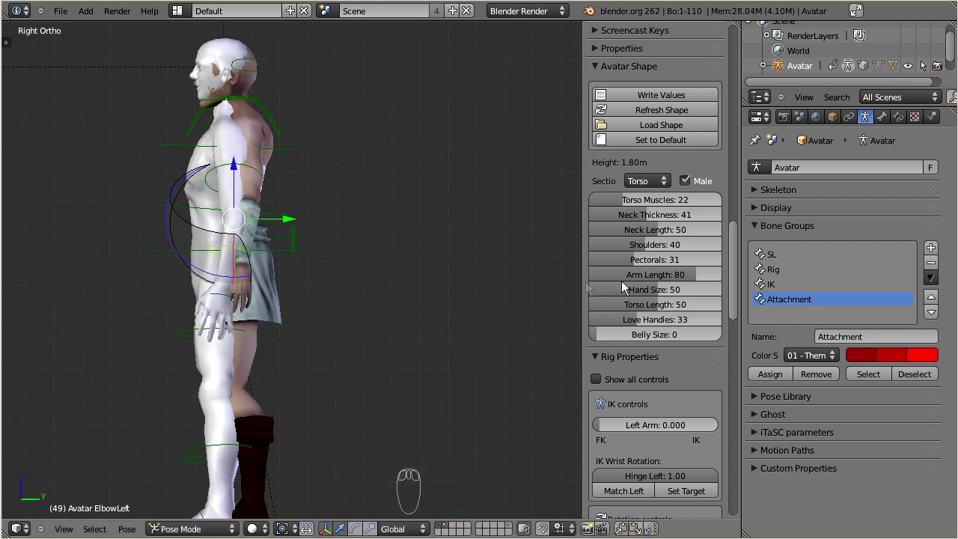
{"action": "left_click", "coordinate": [700, 282]}
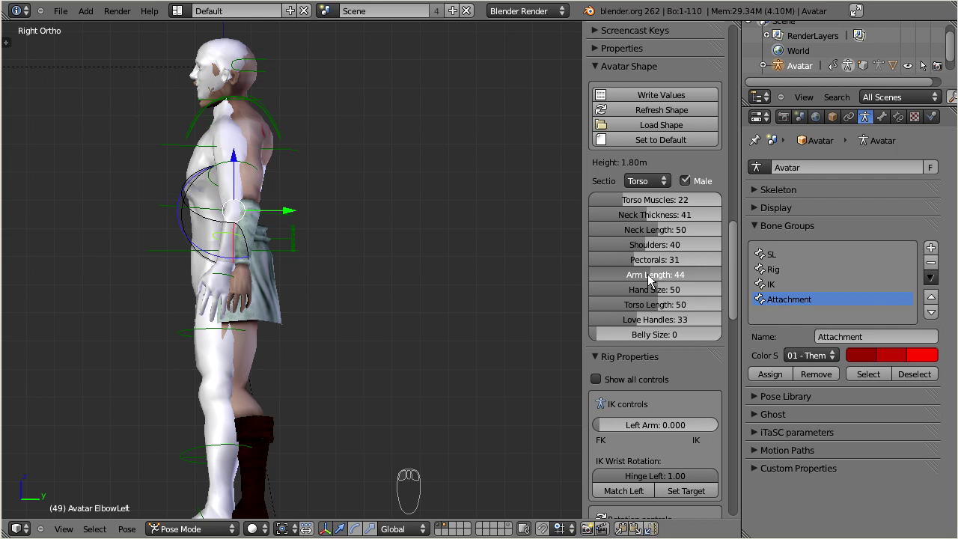
{"action": "left_click_drag", "start_coordinate": [226, 280], "coordinate": [675, 312]}
{"action": "left_click_drag", "start_coordinate": [661, 296], "coordinate": [636, 297]}
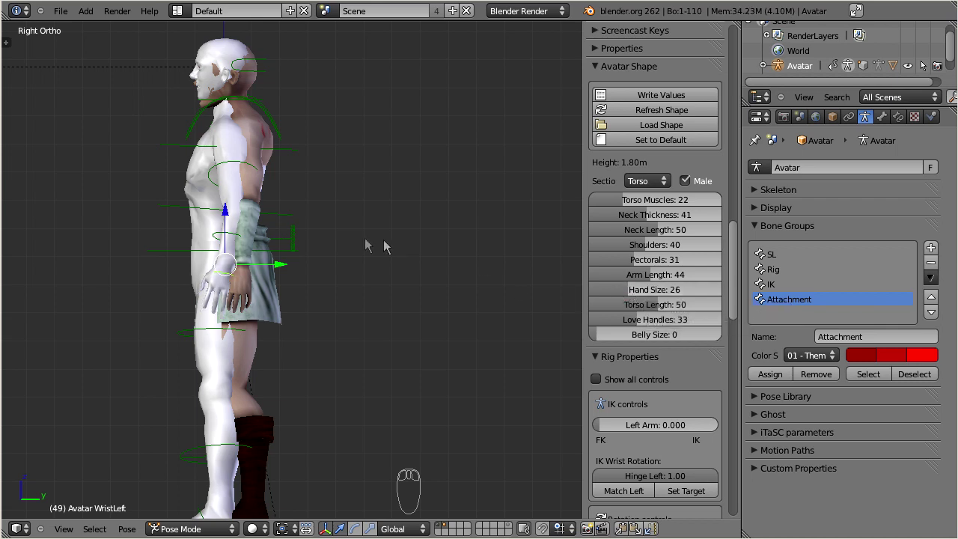
- Move the perseu mesh along Y to the Avatar and bend the left elbow and knee
{"action": "right_click", "coordinate": [253, 413]}
{"action": "key", "text": "g"}
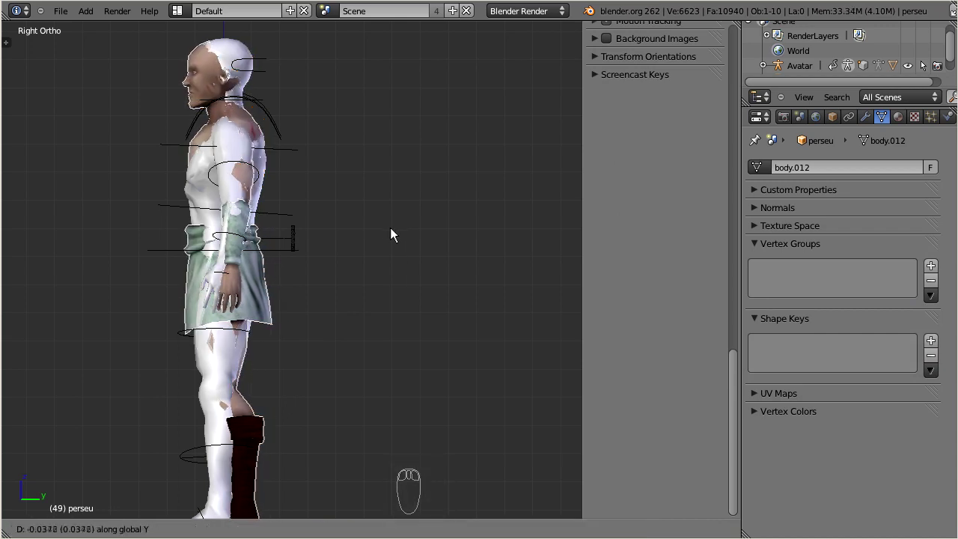
{"action": "left_click", "coordinate": [392, 237]}
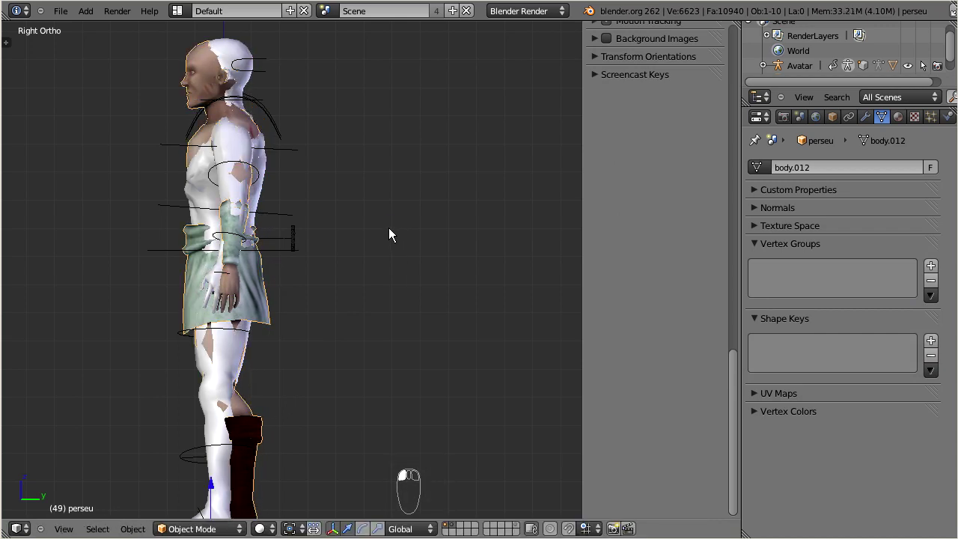
{"action": "right_click", "coordinate": [371, 257]}
{"action": "key", "text": "r"}
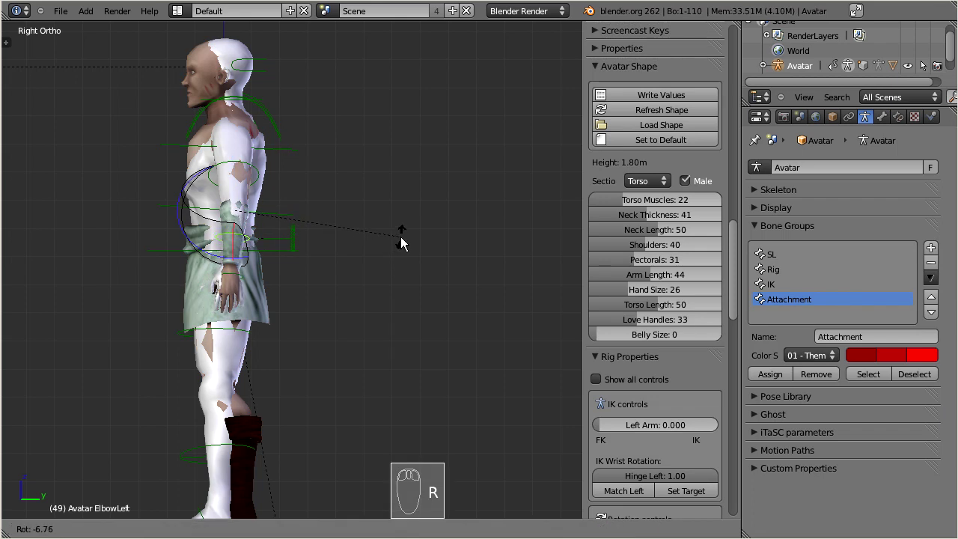
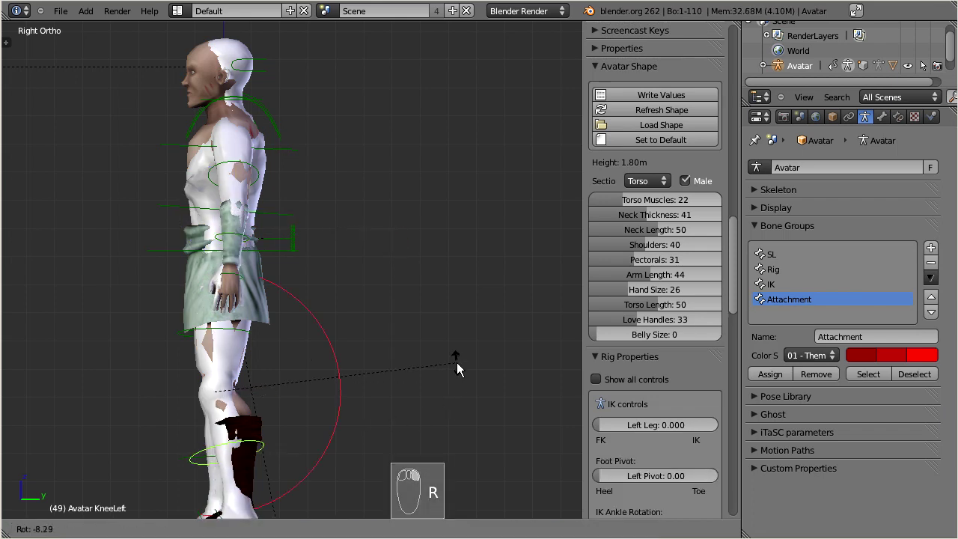
{"action": "left_click", "coordinate": [382, 397]}
{"action": "middle_click", "coordinate": [378, 395]}
{"action": "right_click", "coordinate": [253, 392]}
{"action": "key", "text": "r"}
{"action": "left_click", "coordinate": [455, 325]}
- Move the perseu mesh vertically into place and adjust two rig bones near the head
{"action": "right_click", "coordinate": [275, 288]}
{"action": "key", "text": "g"}
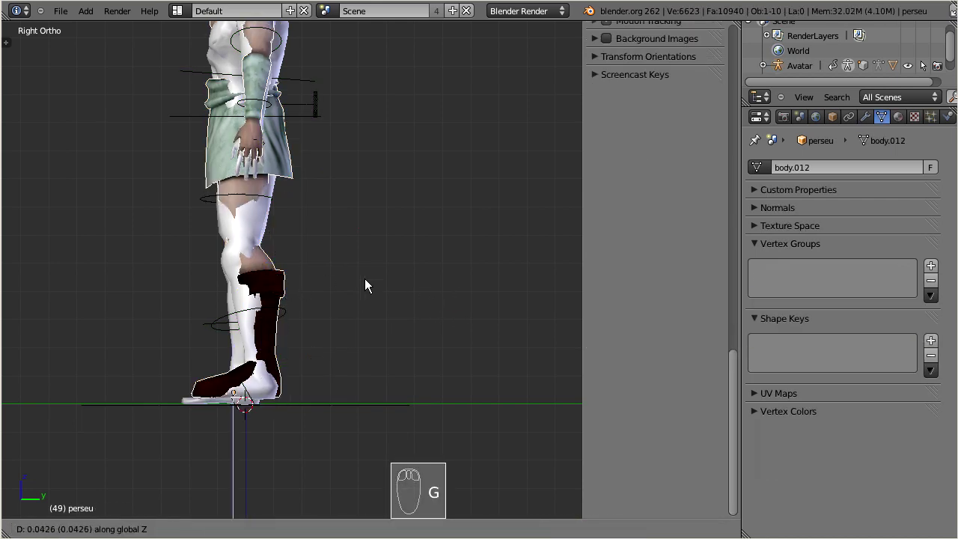
{"action": "left_click", "coordinate": [344, 221]}
{"action": "left_click_drag", "start_coordinate": [329, 175], "coordinate": [313, 158]}
{"action": "right_click", "coordinate": [317, 170]}
{"action": "key", "text": "g"}
{"action": "left_click", "coordinate": [309, 144]}
{"action": "right_click", "coordinate": [387, 143]}
{"action": "key", "text": "g"}
{"action": "left_click", "coordinate": [365, 159]}
- Return to the Body shape section and raise the Avatar's Height to 22
{"action": "middle_click", "coordinate": [266, 148]}
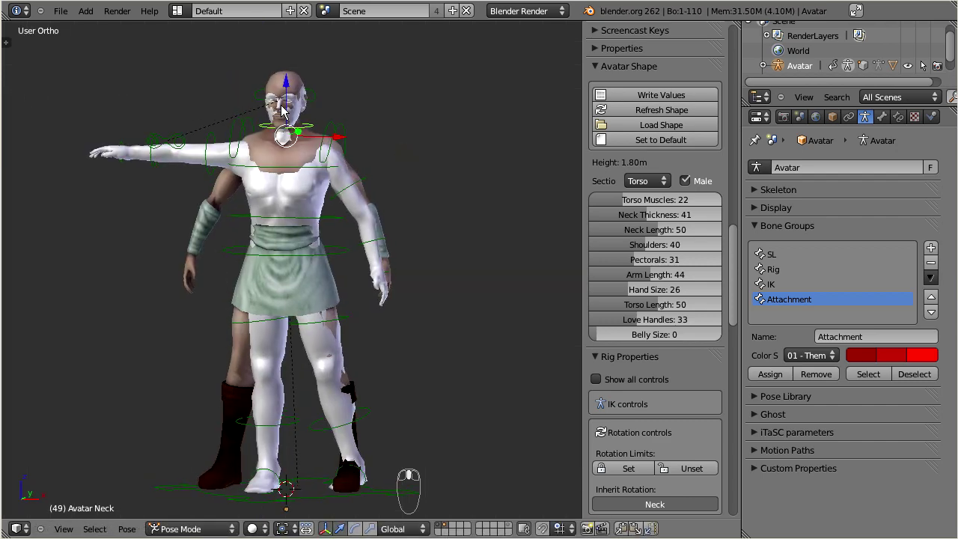
{"action": "scroll", "scroll_direction": "up", "scroll_amount": 3}
{"action": "middle_click", "coordinate": [284, 135]}
{"action": "left_click_drag", "start_coordinate": [291, 136], "coordinate": [665, 187]}
{"action": "left_click", "coordinate": [665, 193]}
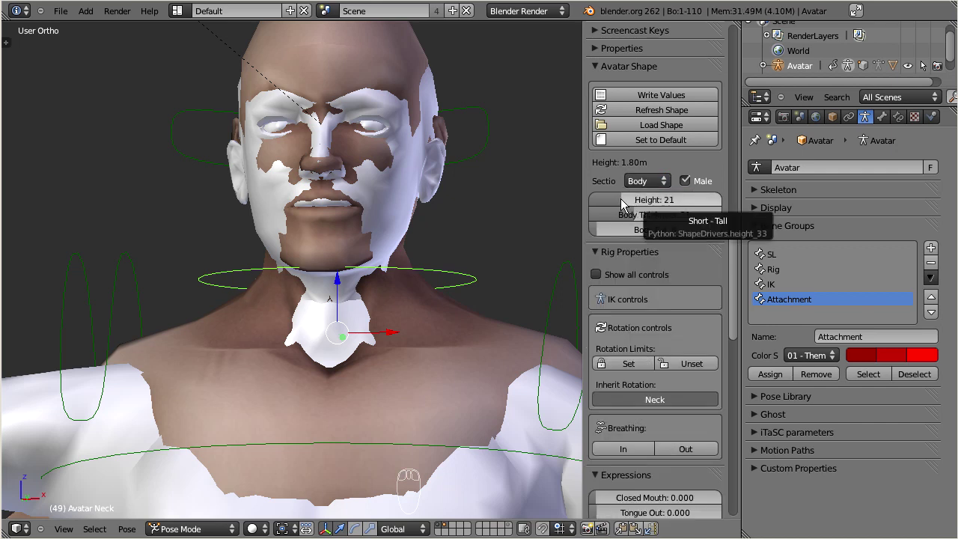
{"action": "left_click", "coordinate": [660, 207]}
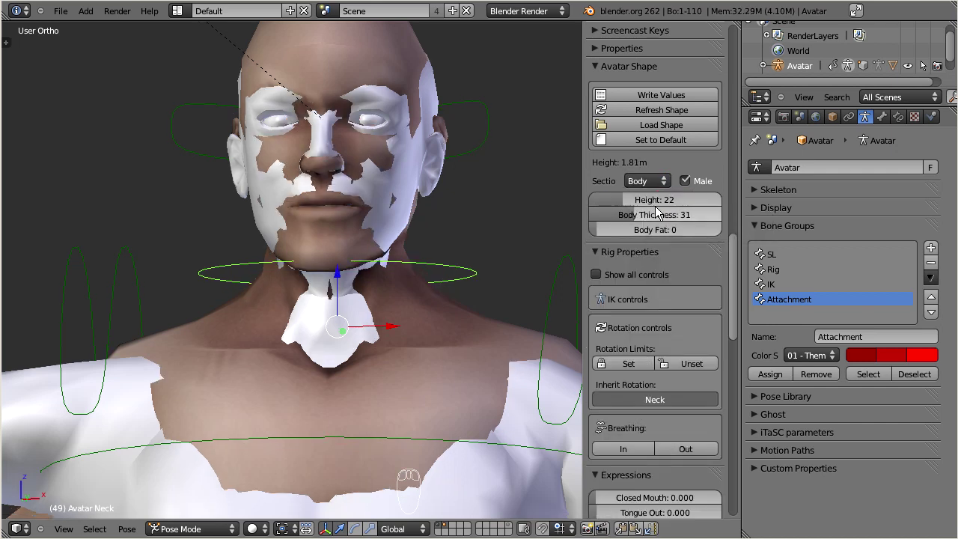
{"action": "left_click_drag", "start_coordinate": [333, 335], "coordinate": [424, 201]}
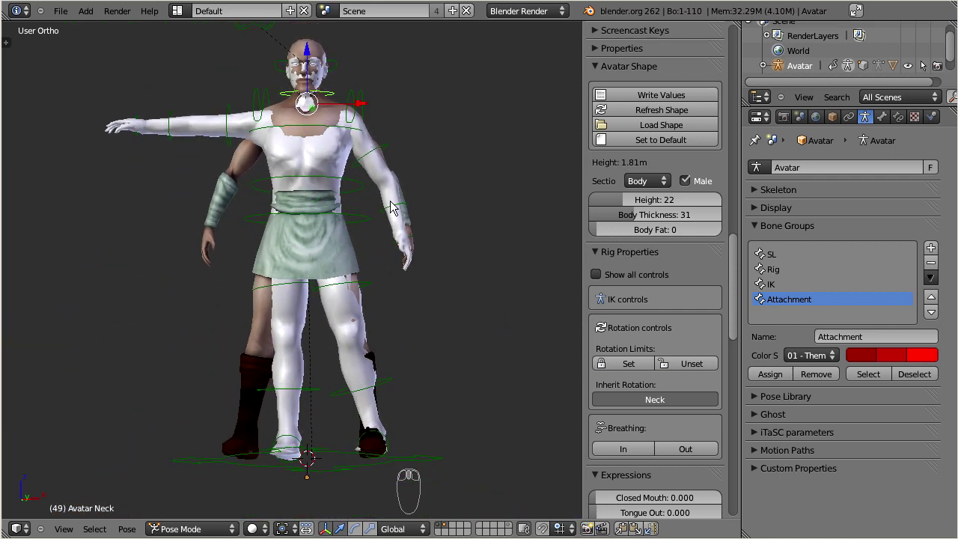
- Rotate the neck, upper-body and left shoulder bones to match perseu's stance
{"action": "right_click", "coordinate": [411, 211]}
{"action": "key", "text": "r"}
{"action": "left_click", "coordinate": [385, 156]}
{"action": "right_click", "coordinate": [386, 156]}
{"action": "key", "text": "r"}
{"action": "left_click", "coordinate": [417, 205]}
{"action": "right_click", "coordinate": [453, 222]}
{"action": "key", "text": "r"}
{"action": "left_click", "coordinate": [450, 226]}
{"action": "right_click", "coordinate": [484, 250]}
{"action": "key", "text": "r"}
{"action": "left_click", "coordinate": [449, 271]}
- Rotate rig bones from the right and front views to refine the fit
{"action": "key", "text": "KP_3"}
{"action": "key", "text": "r"}
{"action": "right_click", "coordinate": [350, 181]}
{"action": "left_click", "coordinate": [359, 175]}
{"action": "right_click", "coordinate": [253, 212]}
{"action": "key", "text": "r"}
{"action": "left_click", "coordinate": [240, 235]}
{"action": "left_click_drag", "start_coordinate": [285, 204], "coordinate": [341, 392]}
{"action": "left_click_drag", "start_coordinate": [342, 393], "coordinate": [342, 392]}
{"action": "key", "text": "KP_1"}
{"action": "right_click", "coordinate": [342, 393]}
- Switch the Avatar Shape section to Legs and begin rotating the HipLeft bone
{"action": "left_click", "coordinate": [666, 188]}
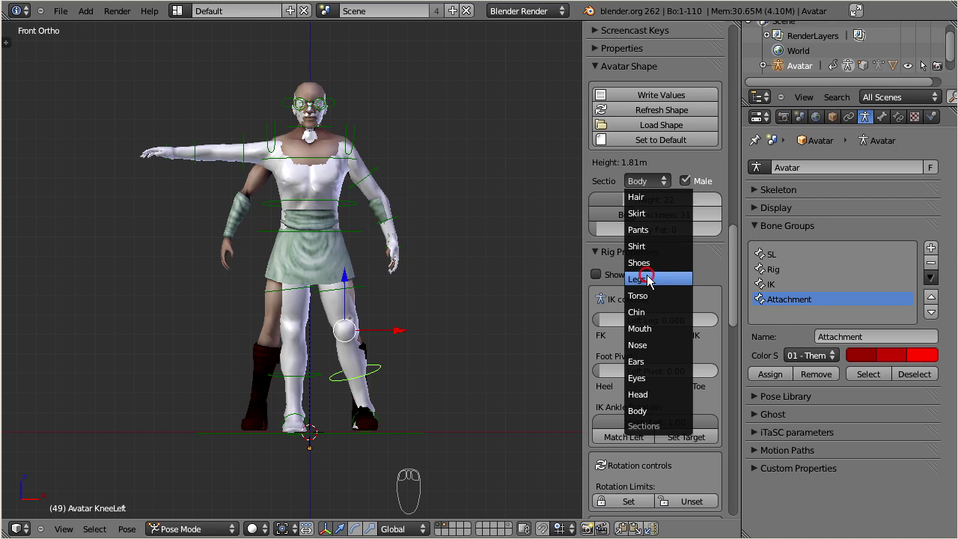
{"action": "left_click_drag", "start_coordinate": [660, 311], "coordinate": [669, 312]}
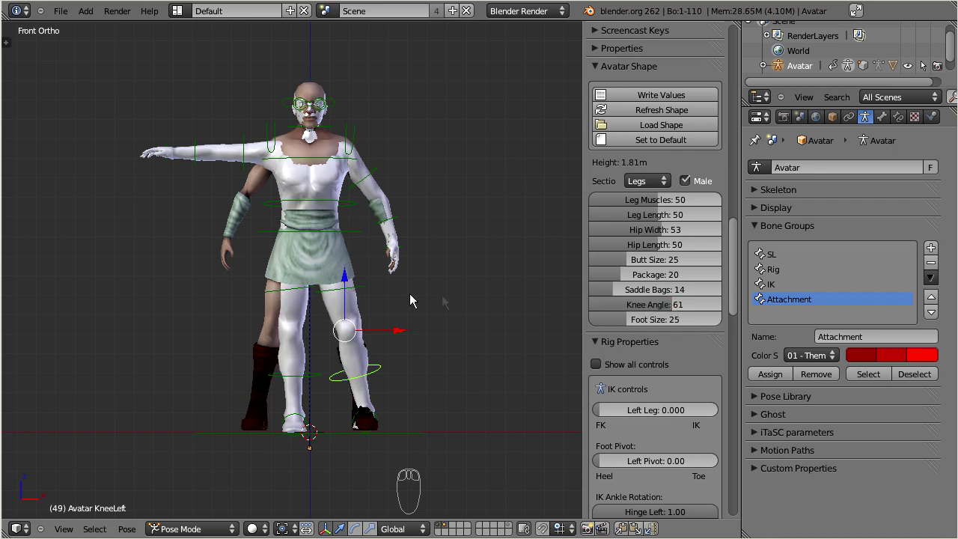
{"action": "left_click_drag", "start_coordinate": [363, 293], "coordinate": [506, 327]}
{"action": "key", "text": "r"}
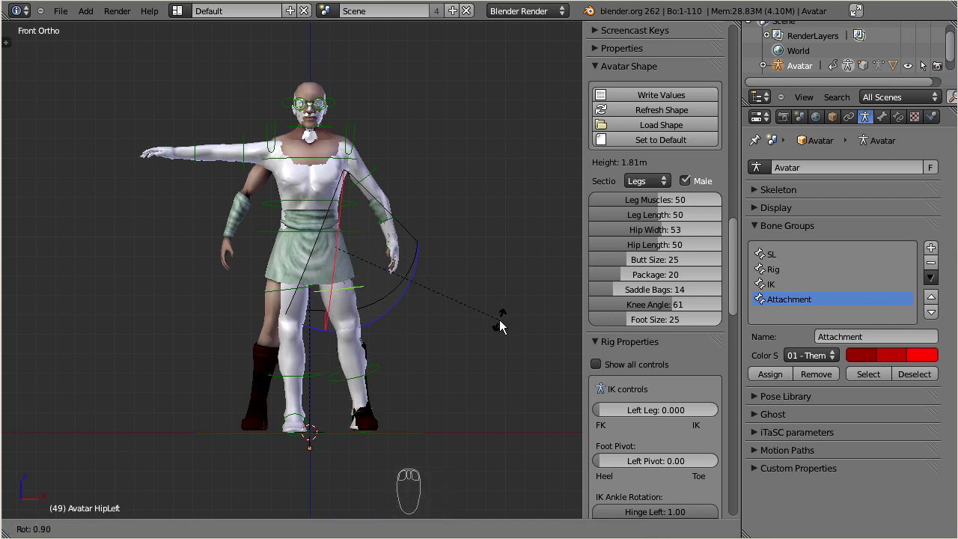
- Swing the left leg at the hip, rotate AnkleLeft and WristLeft, then orbit to check
{"action": "left_click_drag", "start_coordinate": [503, 328], "coordinate": [363, 419]}
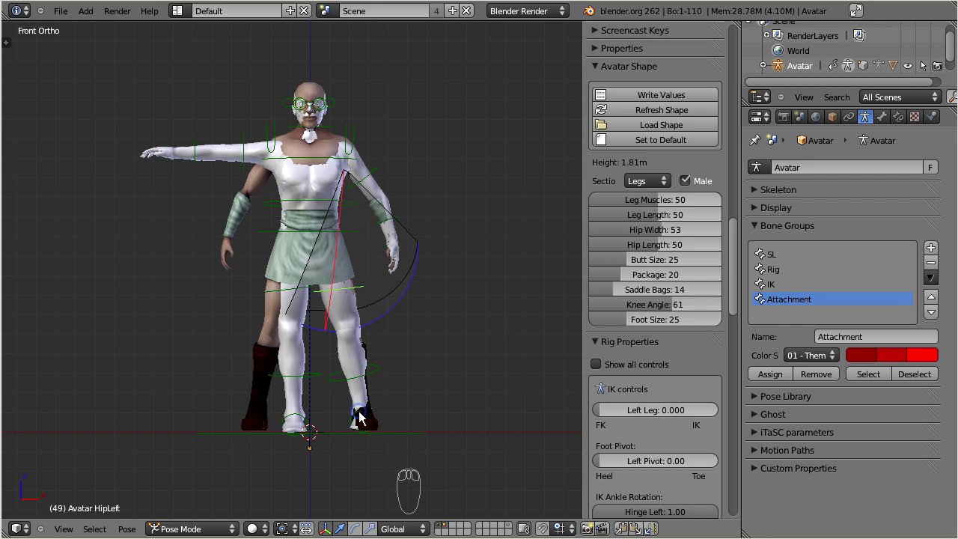
{"action": "left_click_drag", "start_coordinate": [362, 419], "coordinate": [361, 240]}
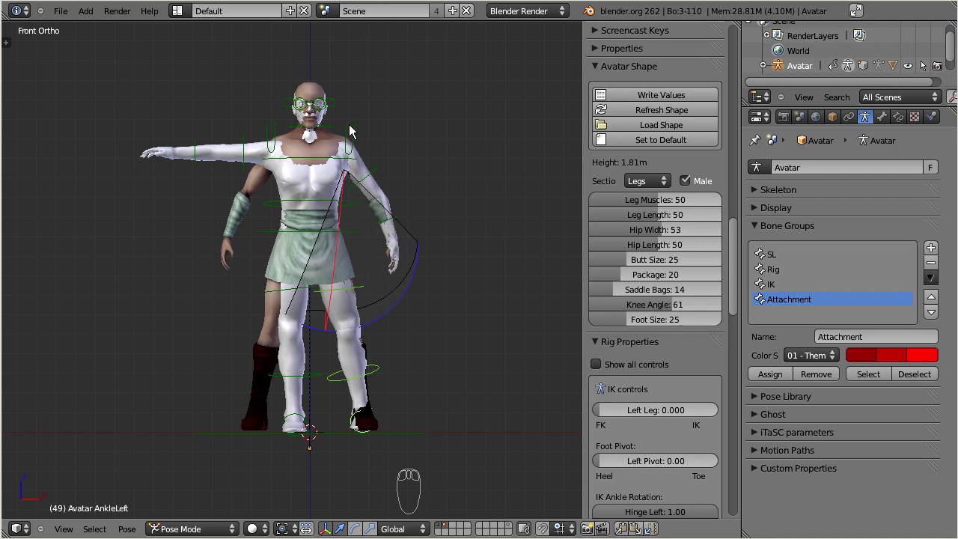
{"action": "left_click_drag", "start_coordinate": [359, 132], "coordinate": [476, 266]}
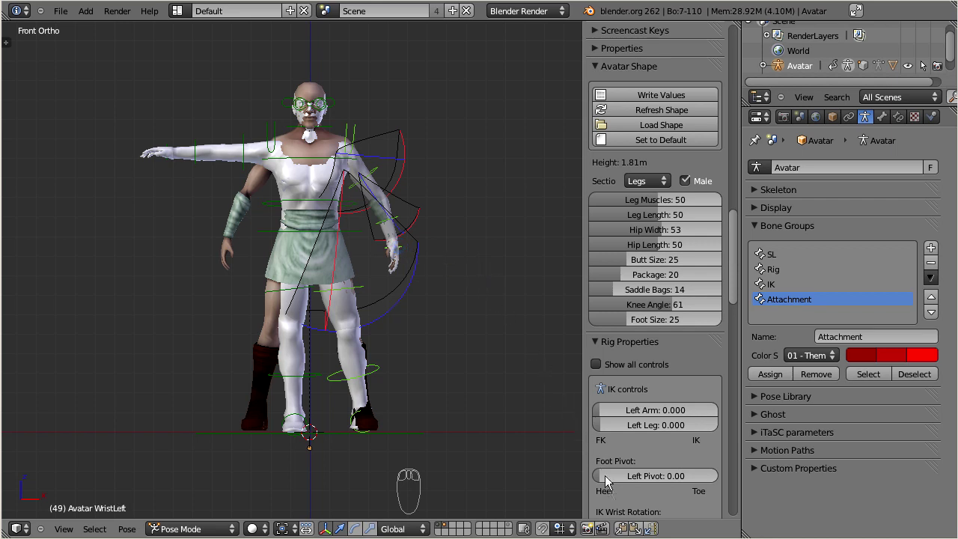
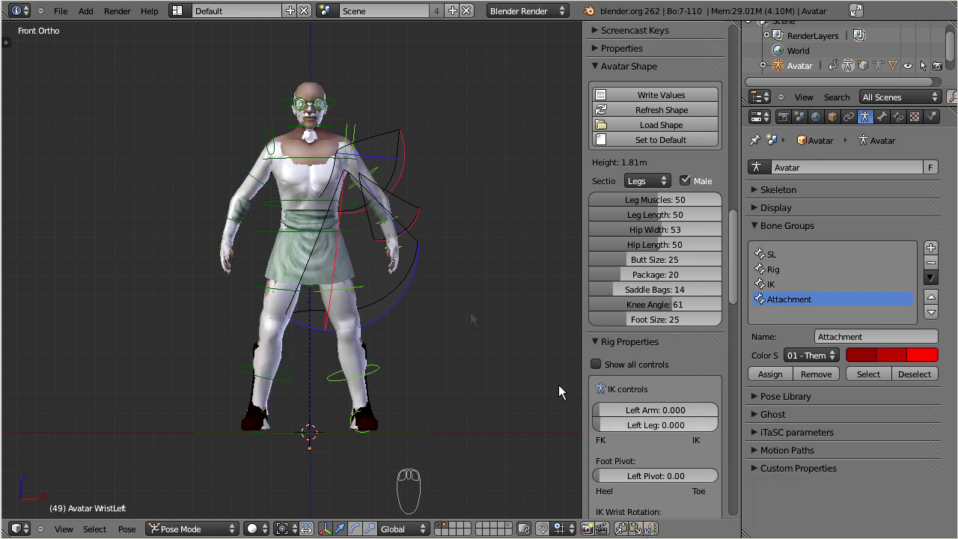
{"action": "left_click_drag", "start_coordinate": [303, 230], "coordinate": [198, 528]}
- In Object Mode select perseu and Copy Weights from the Avatar meshes onto it
{"action": "left_click_drag", "start_coordinate": [318, 435], "coordinate": [199, 519]}
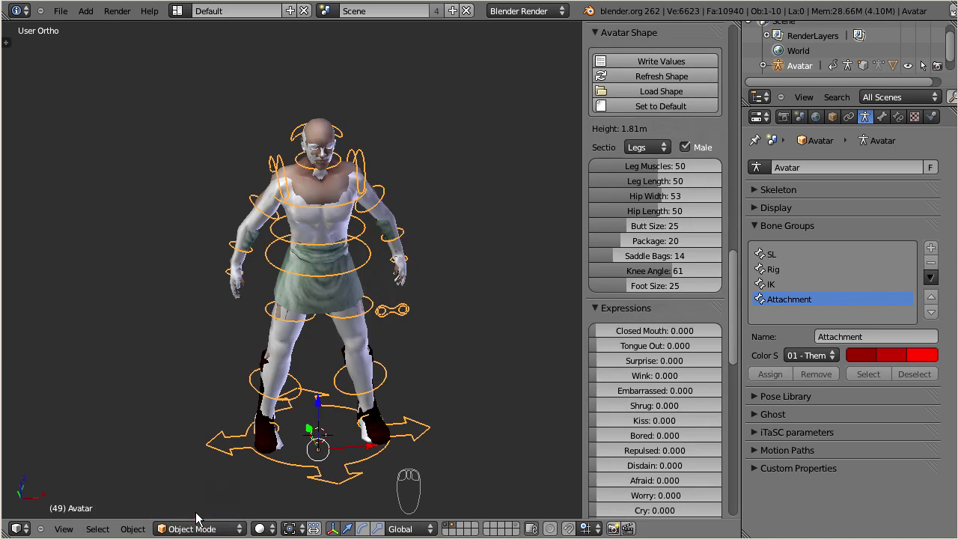
{"action": "left_click_drag", "start_coordinate": [321, 129], "coordinate": [414, 295]}
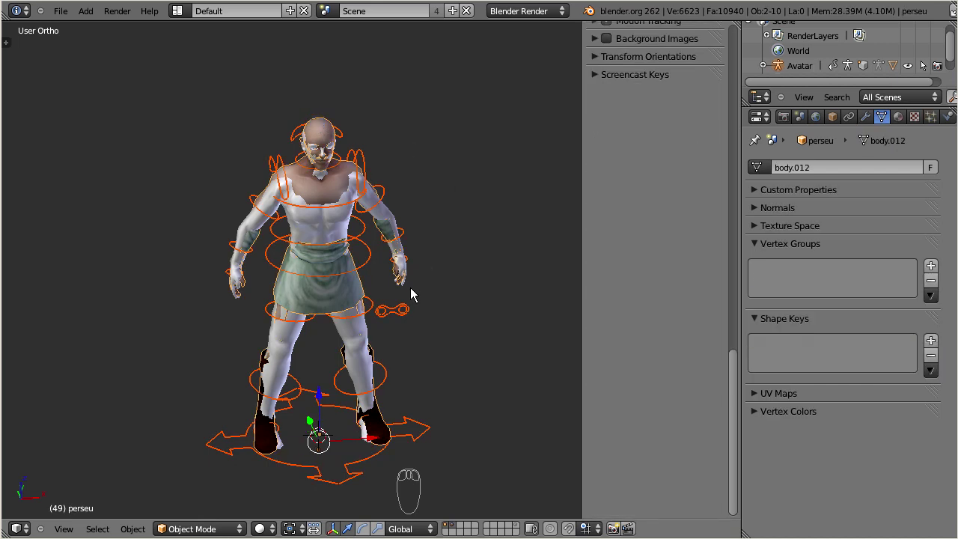
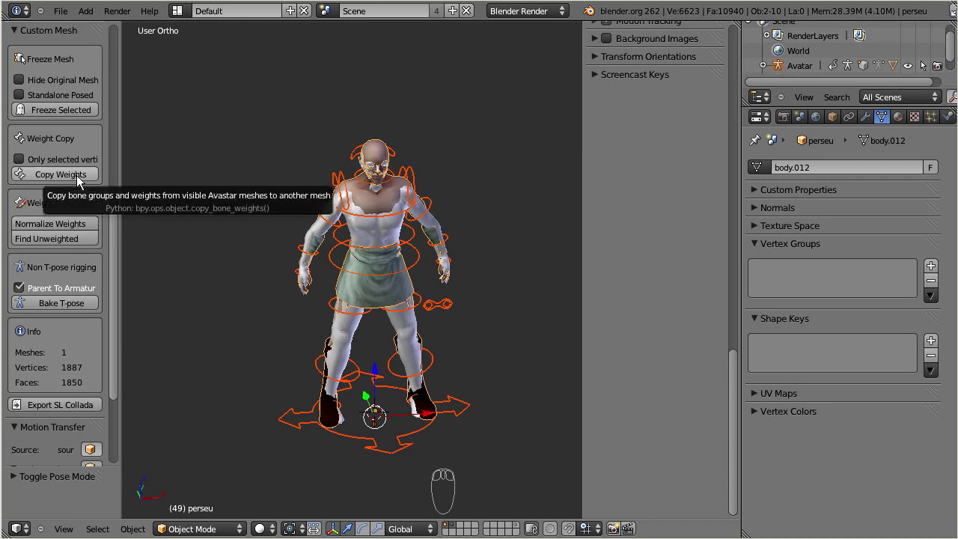
{"action": "left_click_drag", "start_coordinate": [80, 182], "coordinate": [80, 182]}
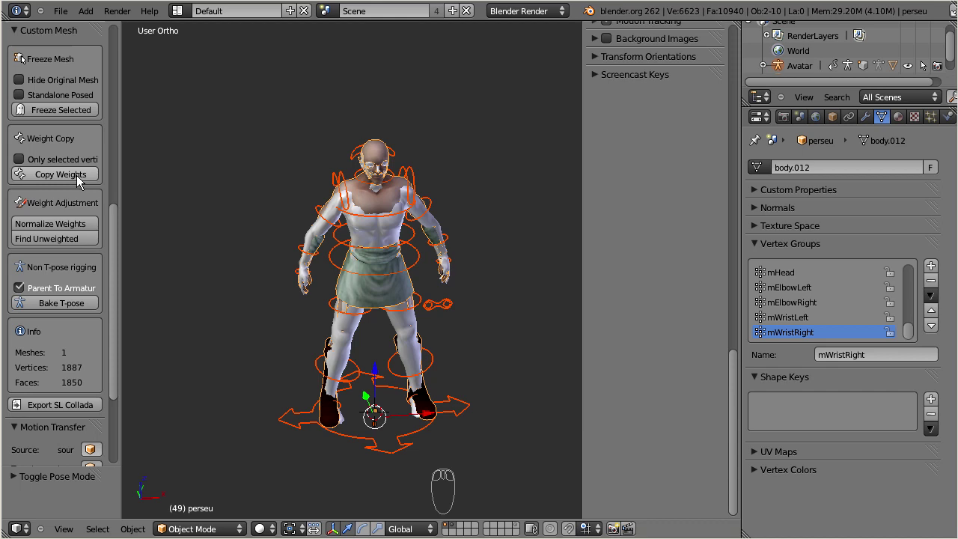
- From front view, Bake T-pose with Parent To Armature to bind perseu to the rig
{"action": "left_click_drag", "start_coordinate": [376, 239], "coordinate": [357, 191]}
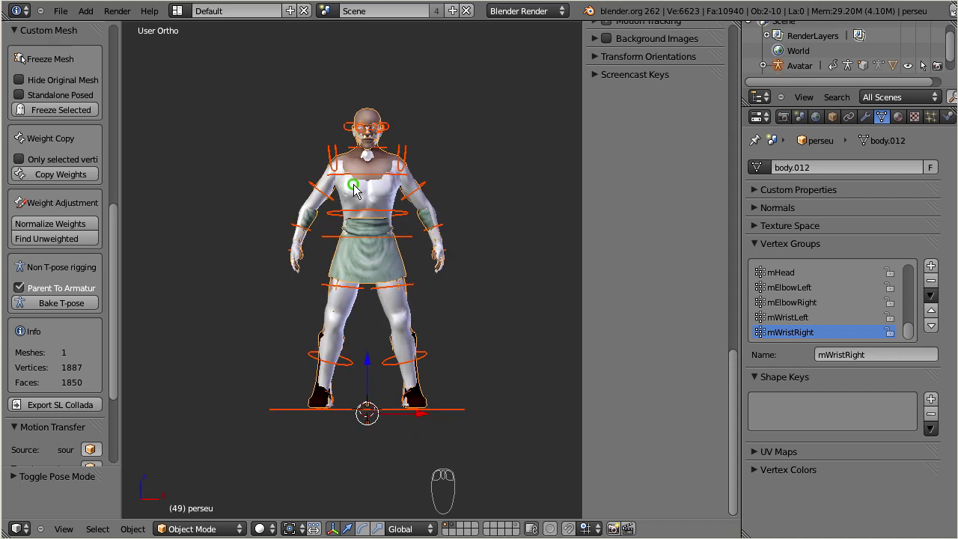
{"action": "key", "text": "KP_1"}
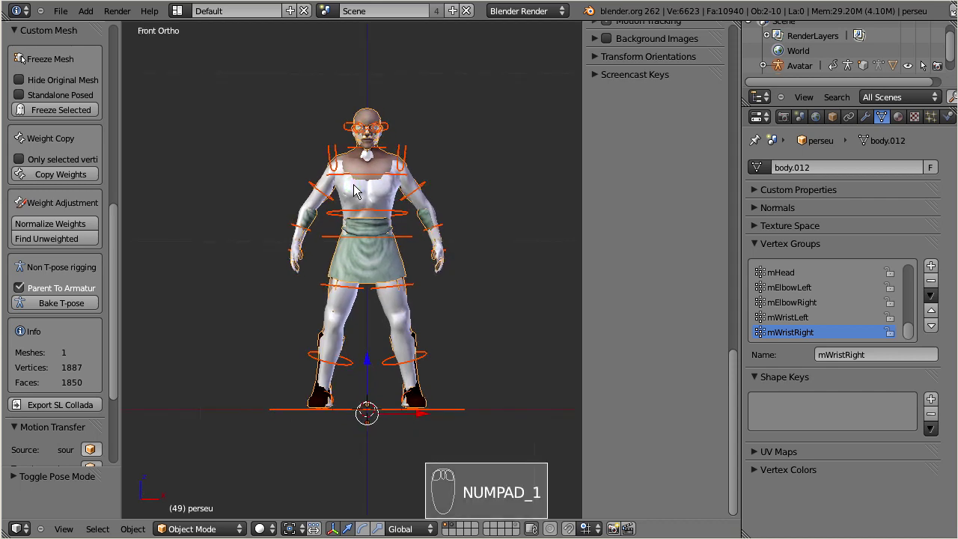
{"action": "key", "text": "KP_1"}
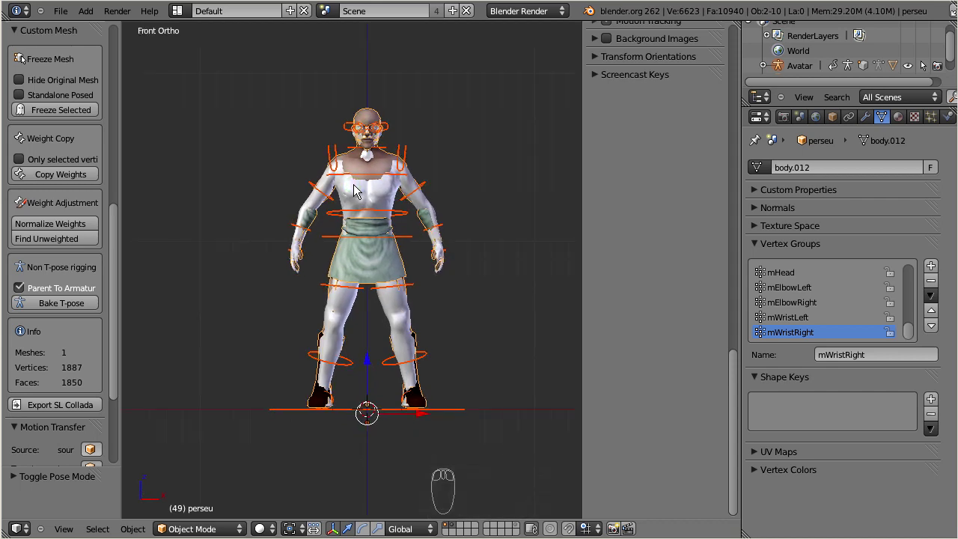
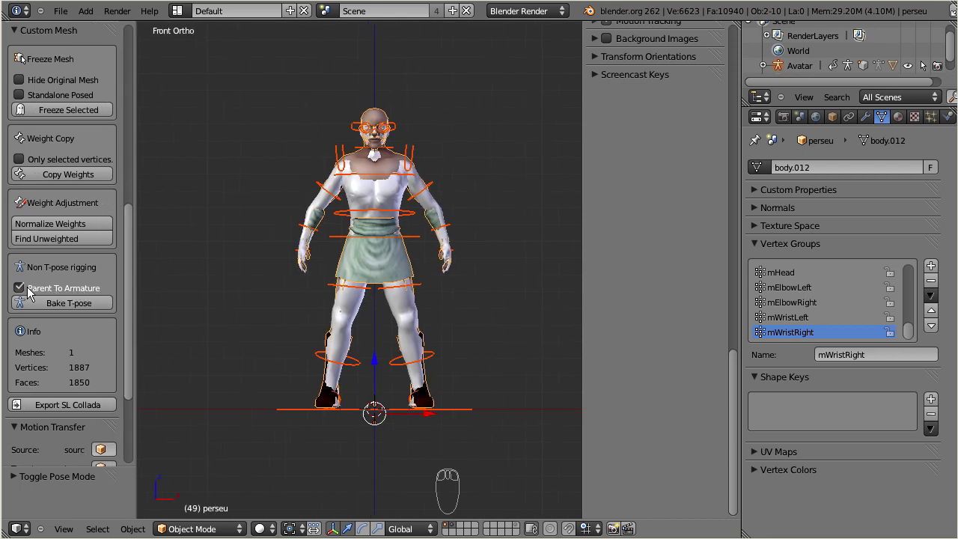
{"action": "left_click_drag", "start_coordinate": [93, 309], "coordinate": [214, 310]}
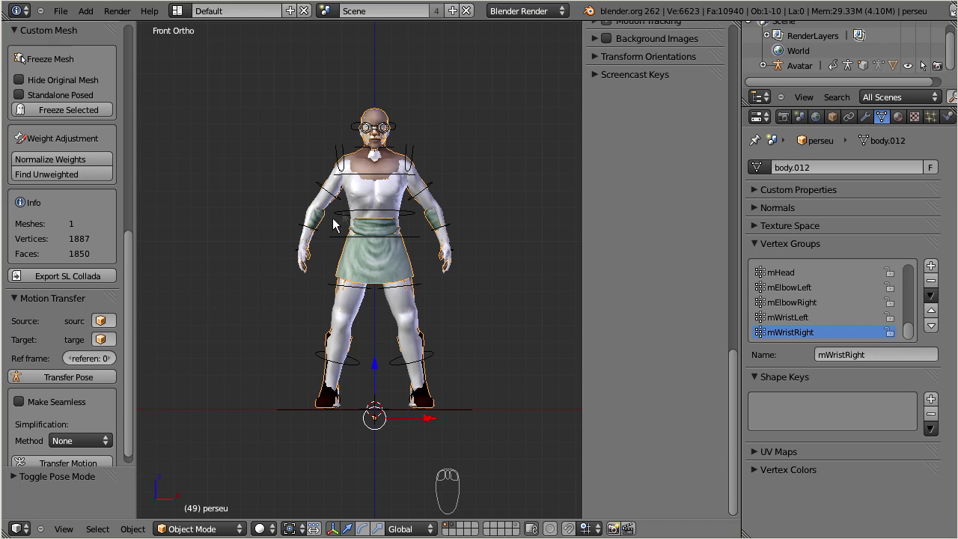
- Select the Avatar armature, orbit around perseu and switch it into Pose Mode
{"action": "left_click_drag", "start_coordinate": [416, 155], "coordinate": [746, 271]}
{"action": "left_click_drag", "start_coordinate": [734, 278], "coordinate": [743, 448]}
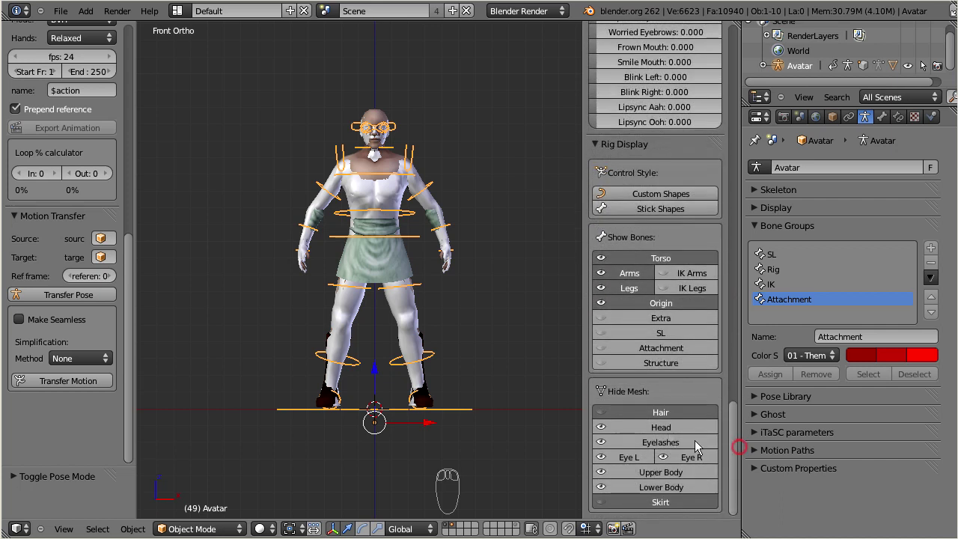
{"action": "left_click_drag", "start_coordinate": [649, 436], "coordinate": [348, 280]}
{"action": "left_click_drag", "start_coordinate": [365, 280], "coordinate": [357, 280]}
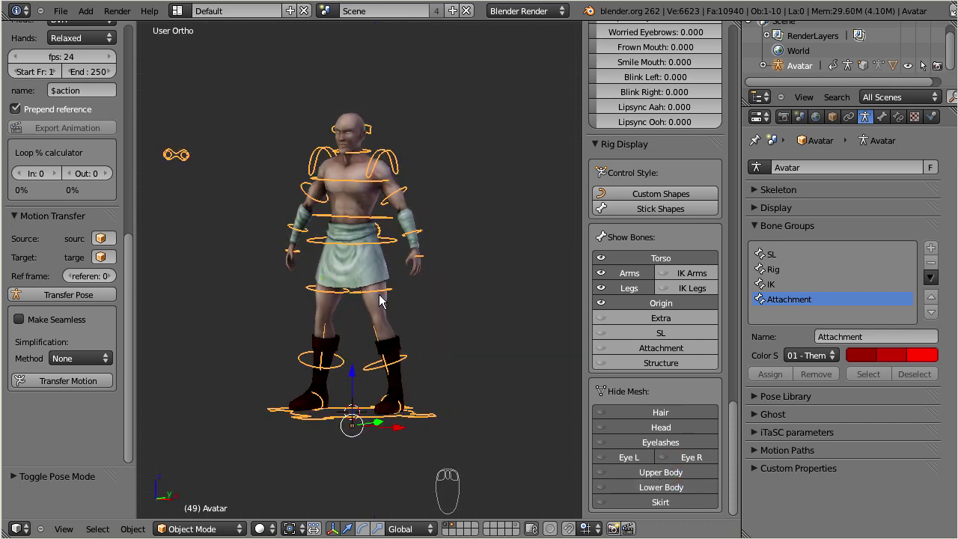
{"action": "left_click_drag", "start_coordinate": [362, 290], "coordinate": [381, 305]}
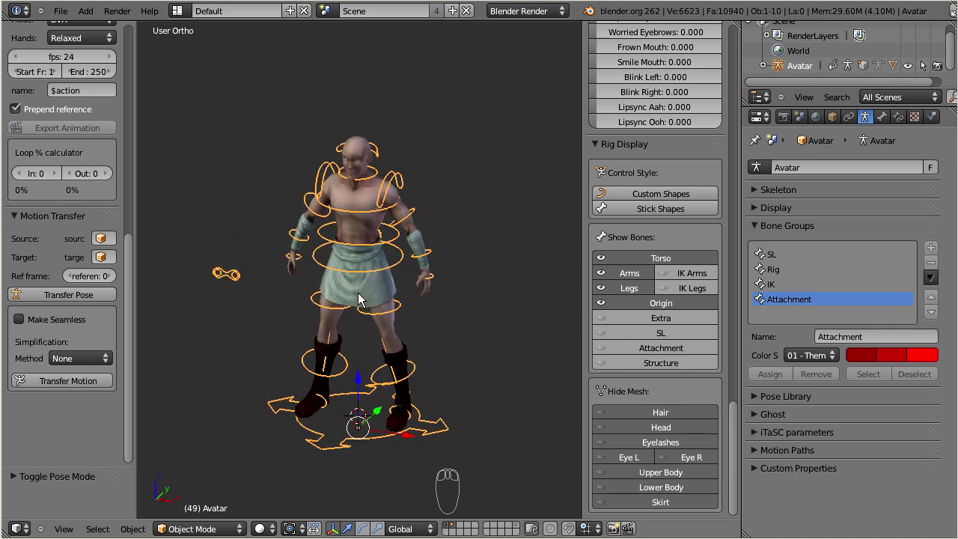
{"action": "left_click_drag", "start_coordinate": [366, 290], "coordinate": [376, 253]}
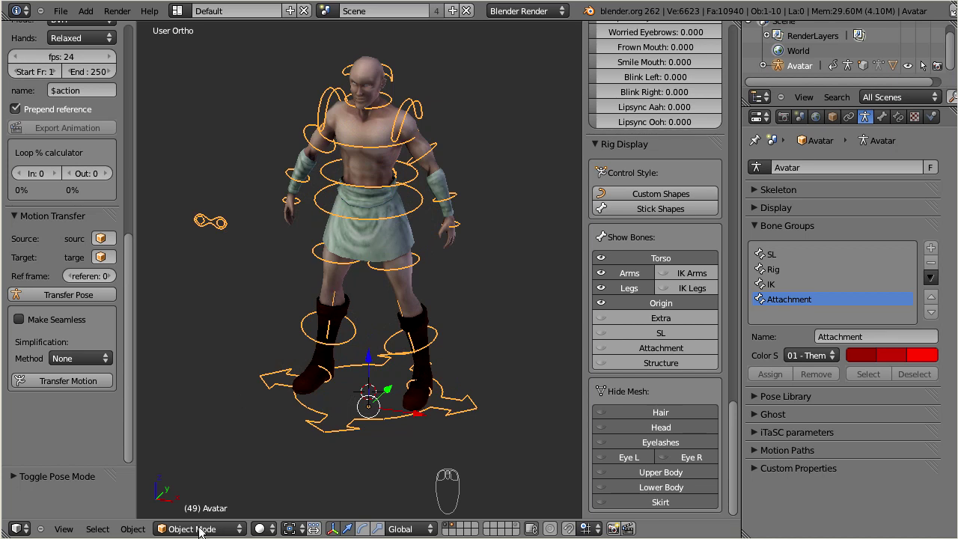
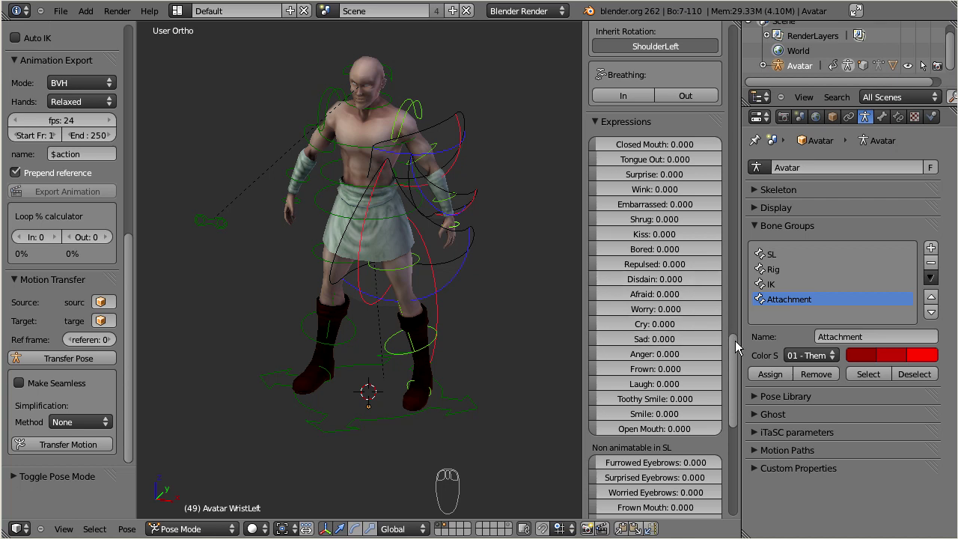
- Scroll Rig Properties and enable Show all controls to reveal the IK sliders for both sides
{"action": "left_click_drag", "start_coordinate": [736, 351], "coordinate": [694, 284]}
{"action": "left_click_drag", "start_coordinate": [707, 278], "coordinate": [631, 420]}
{"action": "left_click_drag", "start_coordinate": [736, 468], "coordinate": [748, 325]}
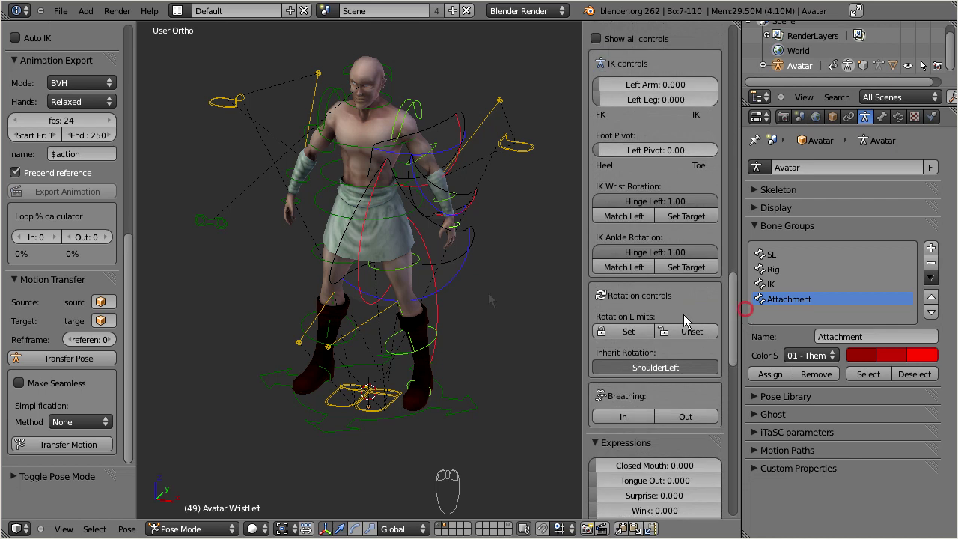
{"action": "left_click_drag", "start_coordinate": [222, 113], "coordinate": [532, 158]}
- Set the Left Arm, Right Arm, Left Leg and Right Leg IK sliders to 1.0
{"action": "left_click_drag", "start_coordinate": [532, 158], "coordinate": [639, 190]}
{"action": "left_click_drag", "start_coordinate": [625, 249], "coordinate": [636, 84]}
{"action": "left_click_drag", "start_coordinate": [645, 89], "coordinate": [598, 101]}
{"action": "left_click_drag", "start_coordinate": [604, 101], "coordinate": [610, 113]}
- Orbit to a three-quarter view and select the left heel IK control
{"action": "left_click_drag", "start_coordinate": [613, 119], "coordinate": [395, 290]}
{"action": "left_click_drag", "start_coordinate": [395, 290], "coordinate": [387, 186]}
{"action": "left_click_drag", "start_coordinate": [390, 192], "coordinate": [428, 247]}
- Move the COG control down so the body lowers into a crouch
{"action": "key", "text": "g"}
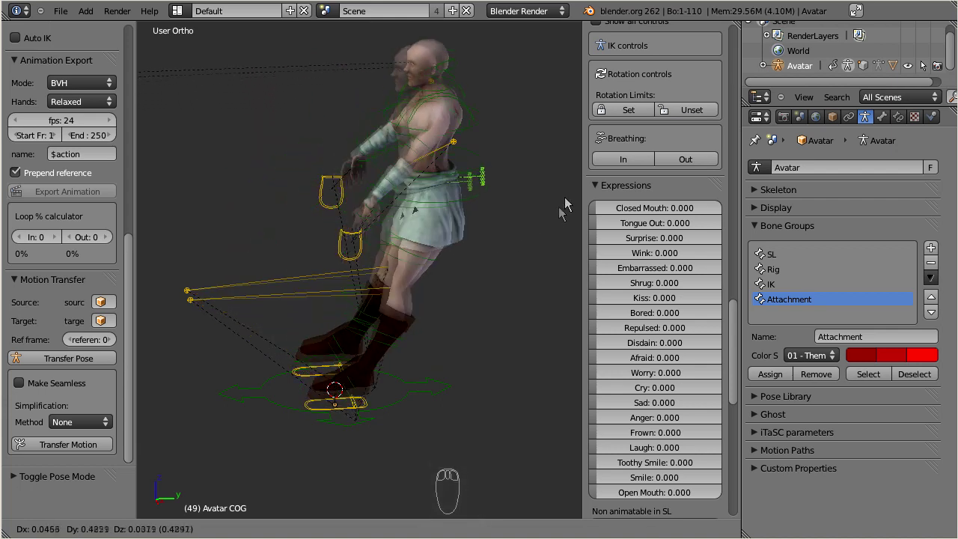
{"action": "left_click_drag", "start_coordinate": [479, 188], "coordinate": [469, 223]}
{"action": "key", "text": "g"}
{"action": "left_click_drag", "start_coordinate": [457, 275], "coordinate": [446, 257]}
{"action": "left_click_drag", "start_coordinate": [373, 265], "coordinate": [367, 273]}
{"action": "left_click", "coordinate": [445, 261]}
- From front view, move the ikWristRight control to pull the right hand to a new position
{"action": "key", "text": "r"}
{"action": "left_click_drag", "start_coordinate": [330, 260], "coordinate": [322, 207]}
{"action": "key", "text": "g"}
{"action": "left_click_drag", "start_coordinate": [322, 207], "coordinate": [322, 206]}
{"action": "key", "text": "KP_1"}
{"action": "key", "text": "g"}
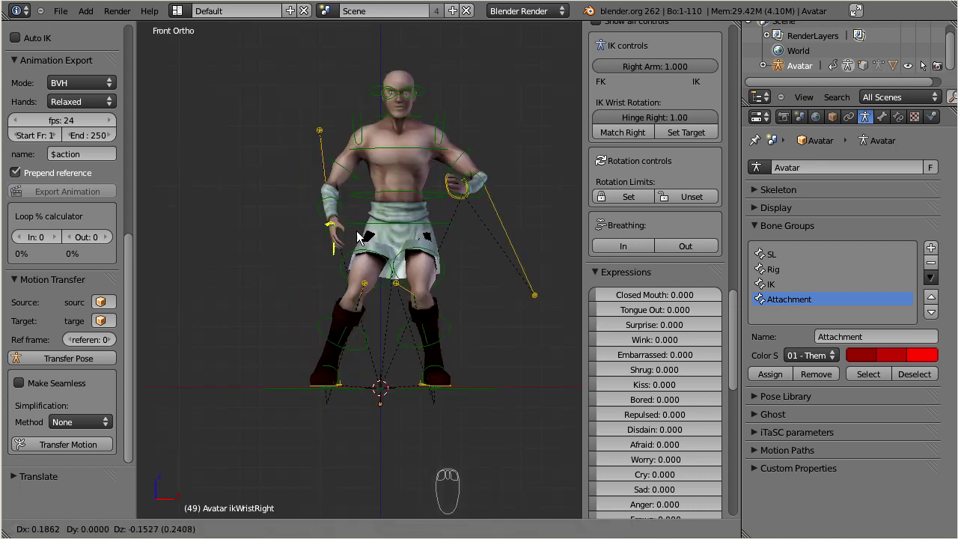
{"action": "left_click_drag", "start_coordinate": [375, 238], "coordinate": [371, 229]}
- Reposition the hand target and drag the heel controls to bend the legs into a striding stance
{"action": "key", "text": "g"}
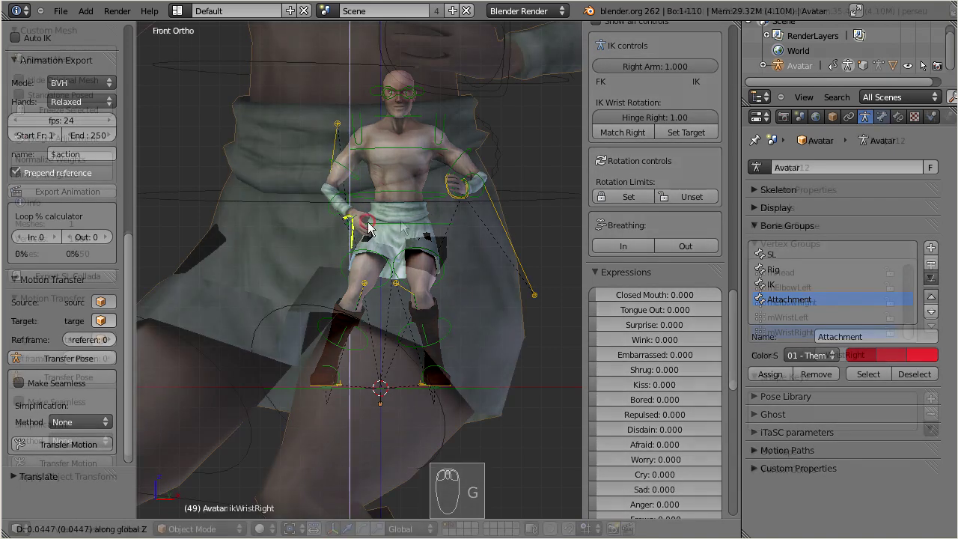
{"action": "left_click", "coordinate": [374, 229]}
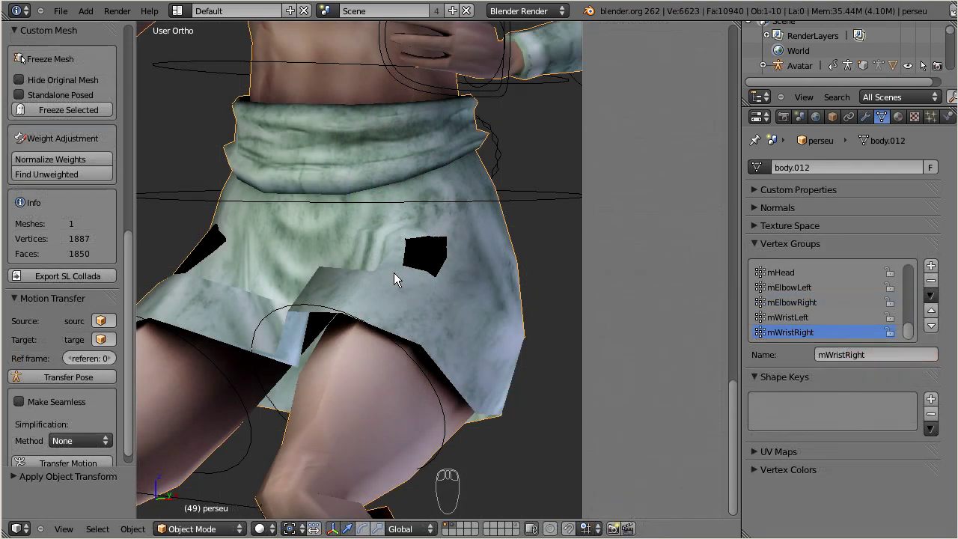
{"action": "left_click_drag", "start_coordinate": [314, 248], "coordinate": [423, 288]}
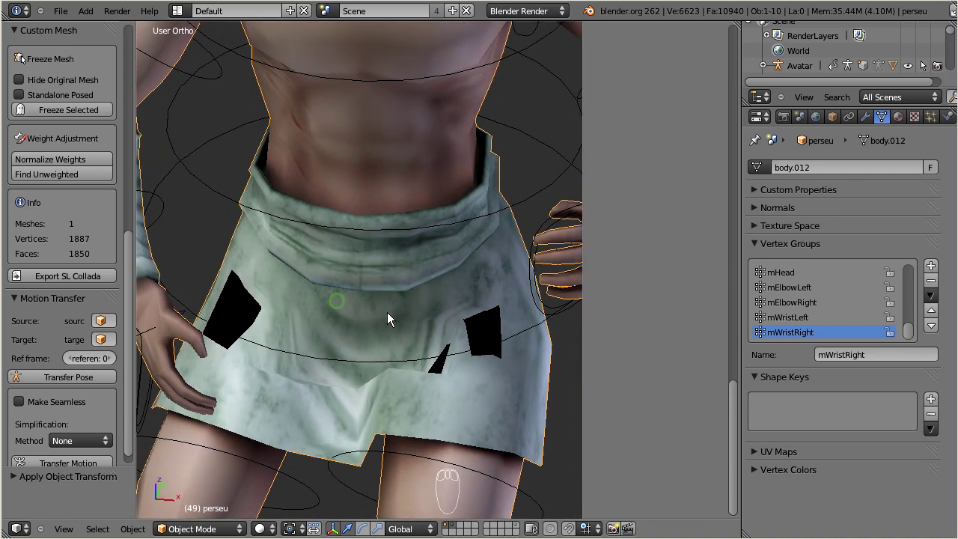
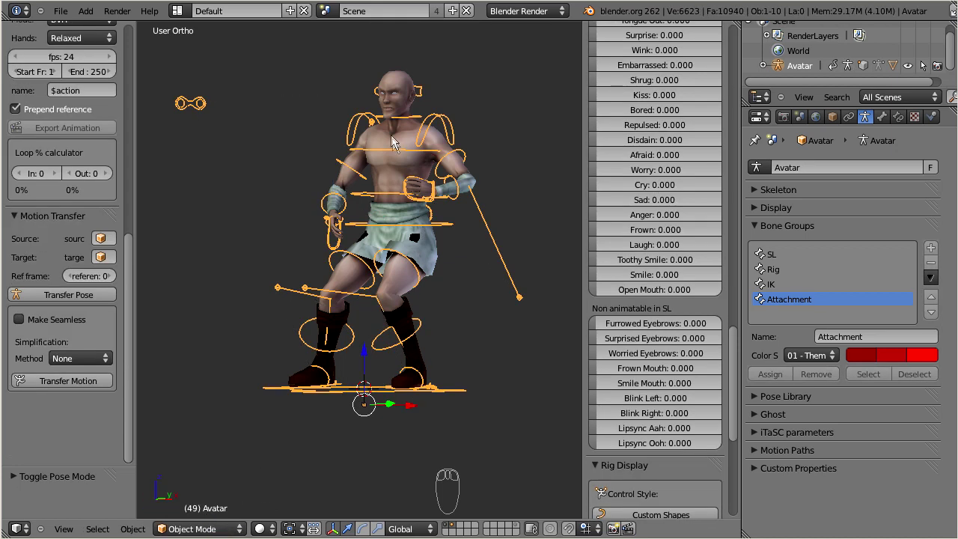
- Select the crouched perseu body mesh in Object Mode for SL Collada export
{"action": "left_click_drag", "start_coordinate": [404, 92], "coordinate": [404, 92]}
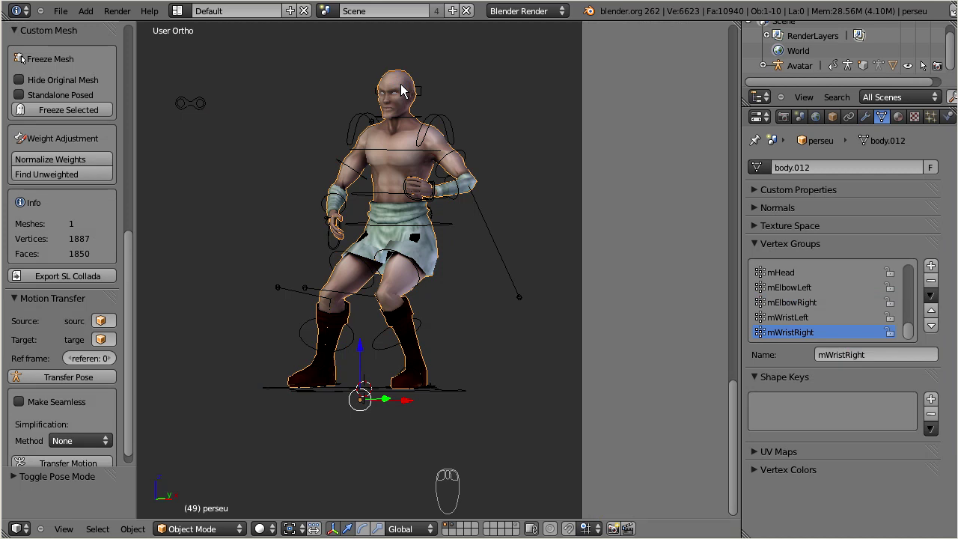